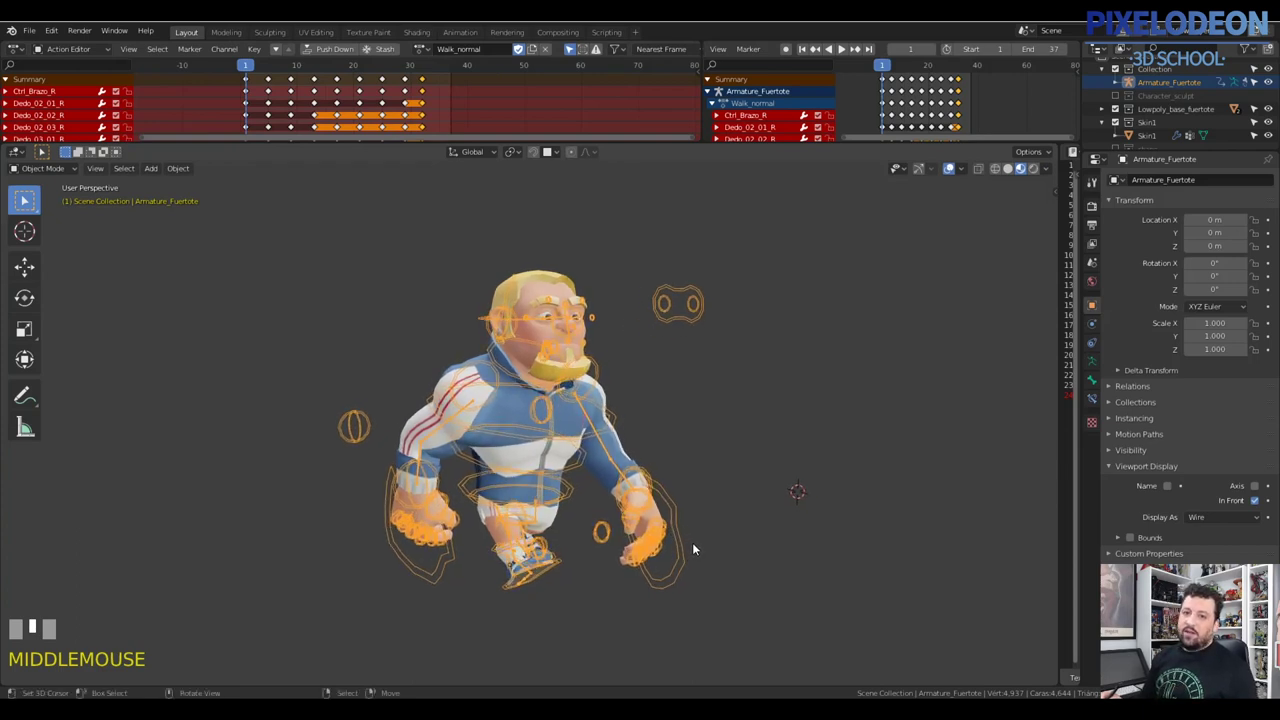
# - Orbit around the rigged character to inspect the walk pose from the front, side and profile
pyautogui.moveTo(699, 542); pyautogui.dragTo(709, 541)
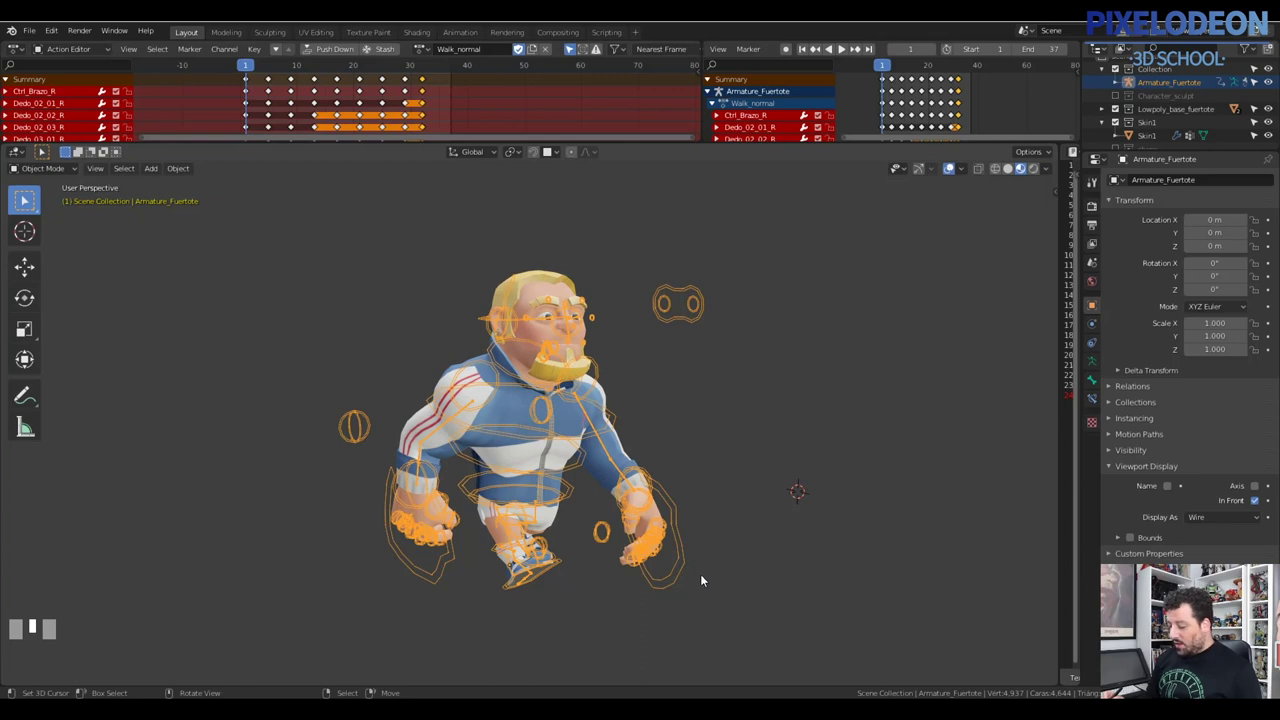
pyautogui.moveTo(718, 582); pyautogui.dragTo(697, 584)
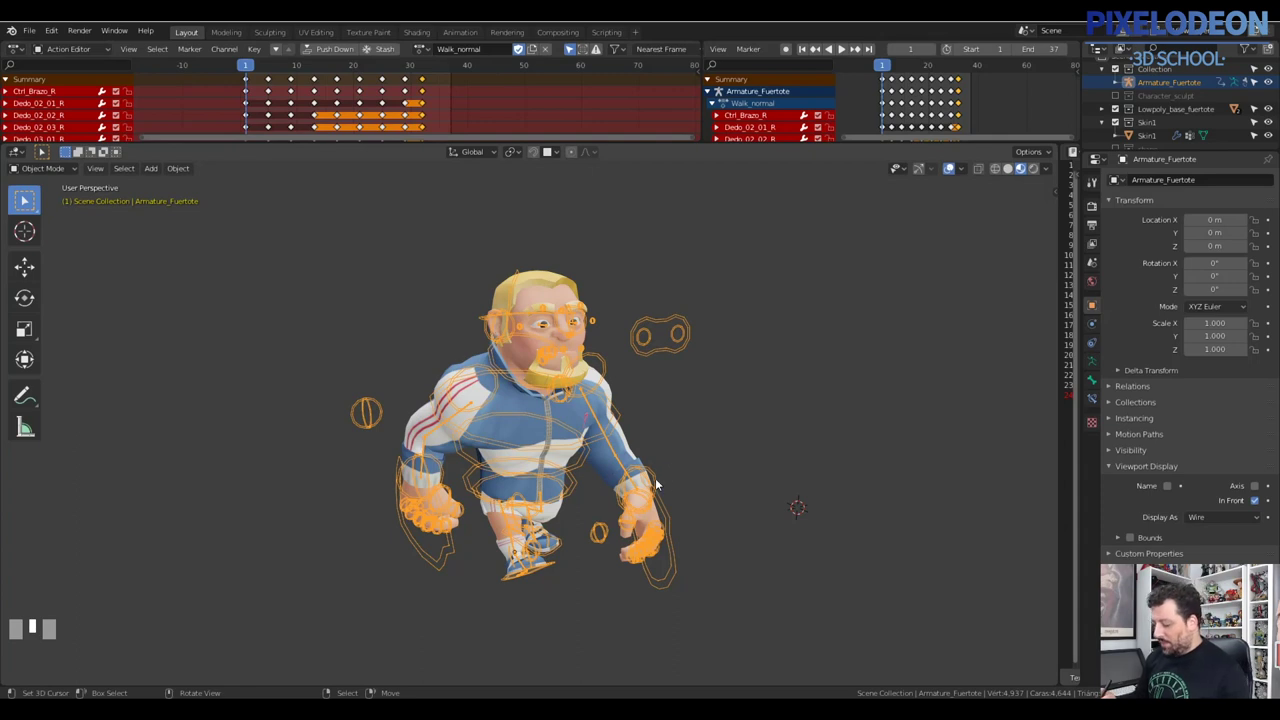
pyautogui.moveTo(695, 470); pyautogui.dragTo(680, 483)
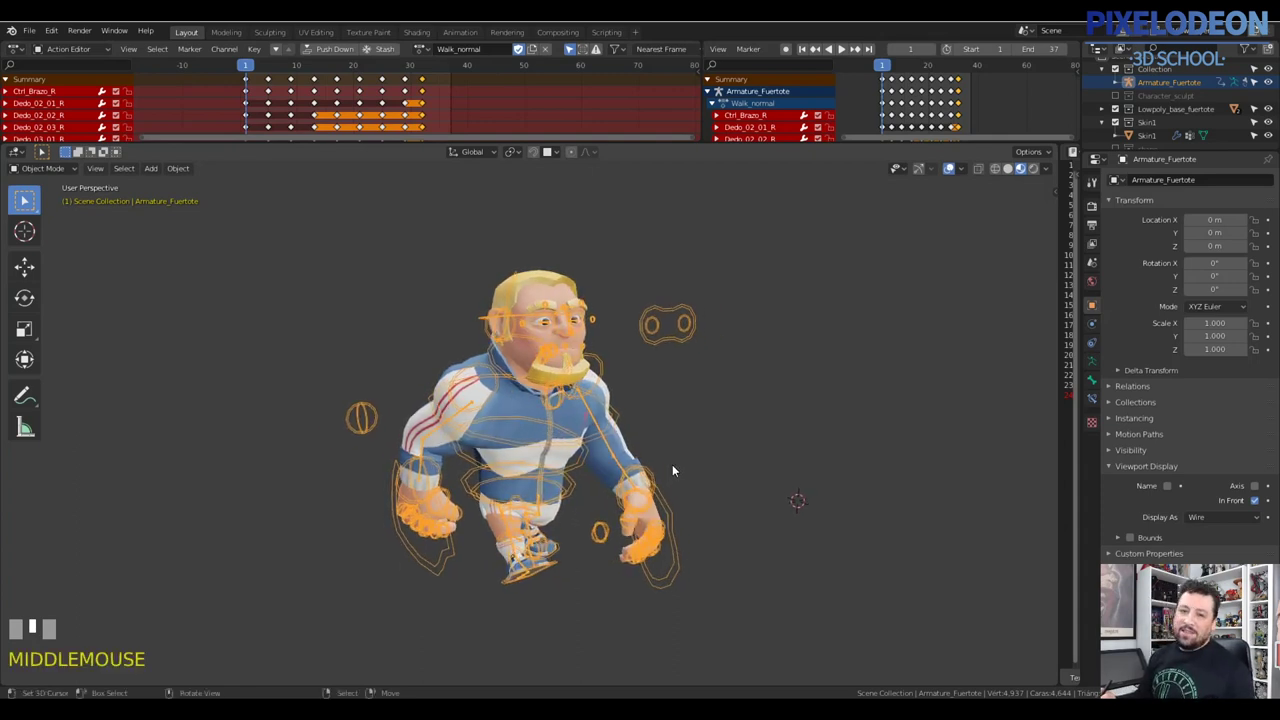
pyautogui.middleClick(679, 468)
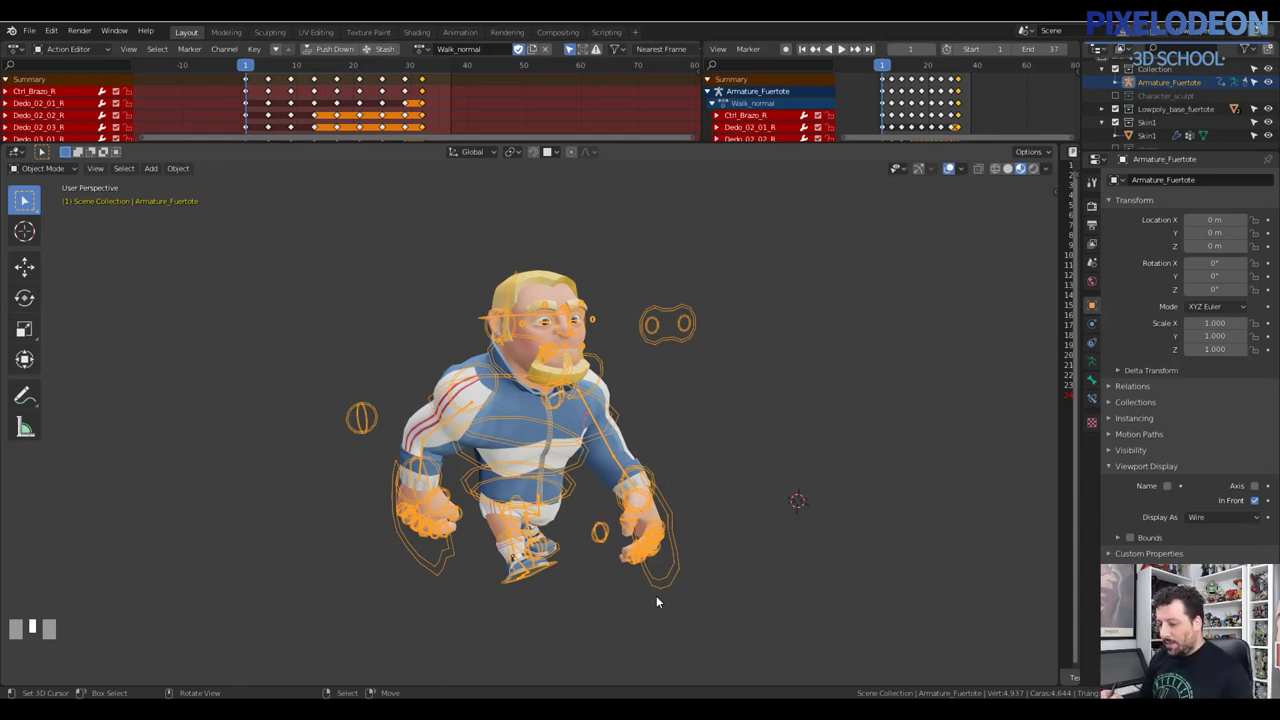
pyautogui.middleClick(662, 482)
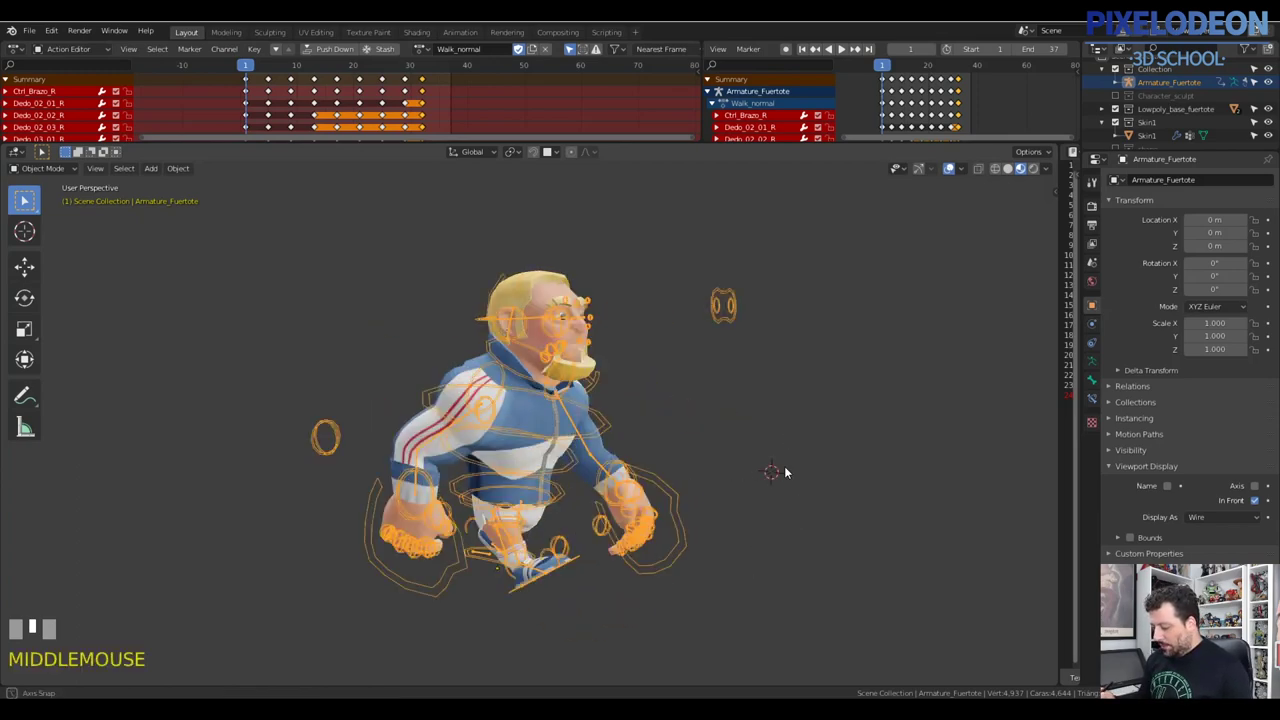
pyautogui.middleClick(713, 475)
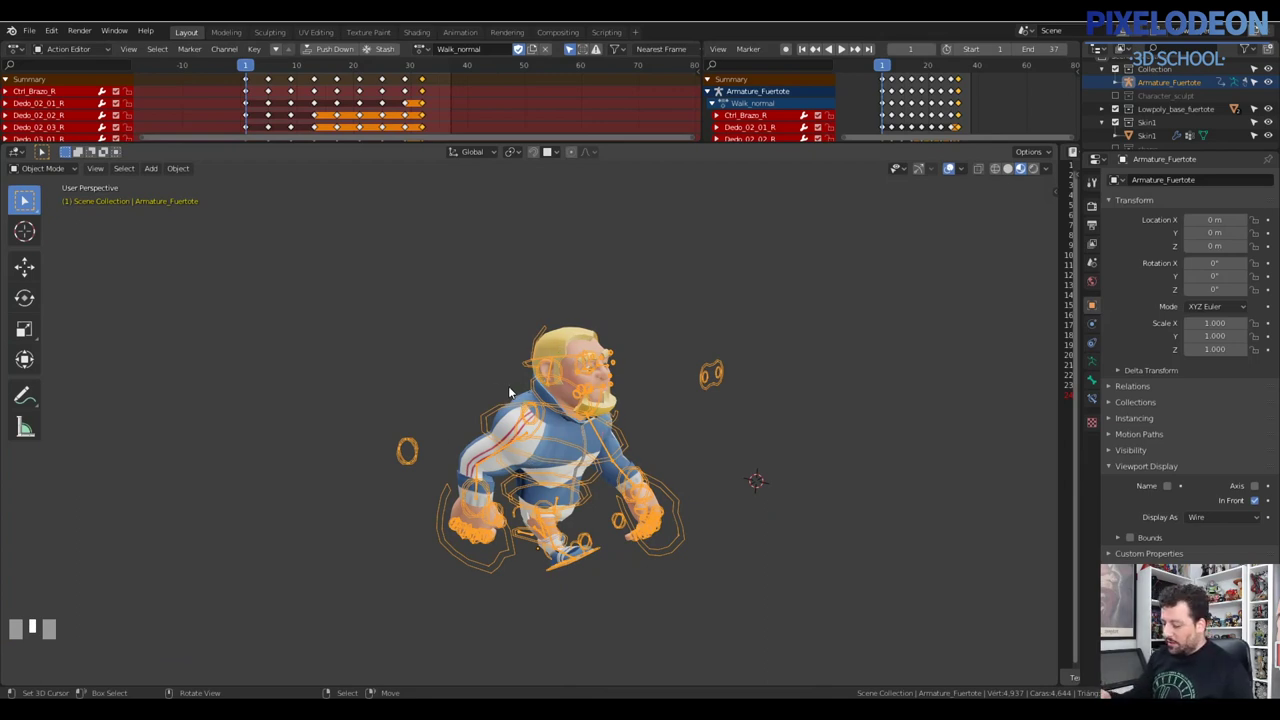
pyautogui.middleClick(551, 515)
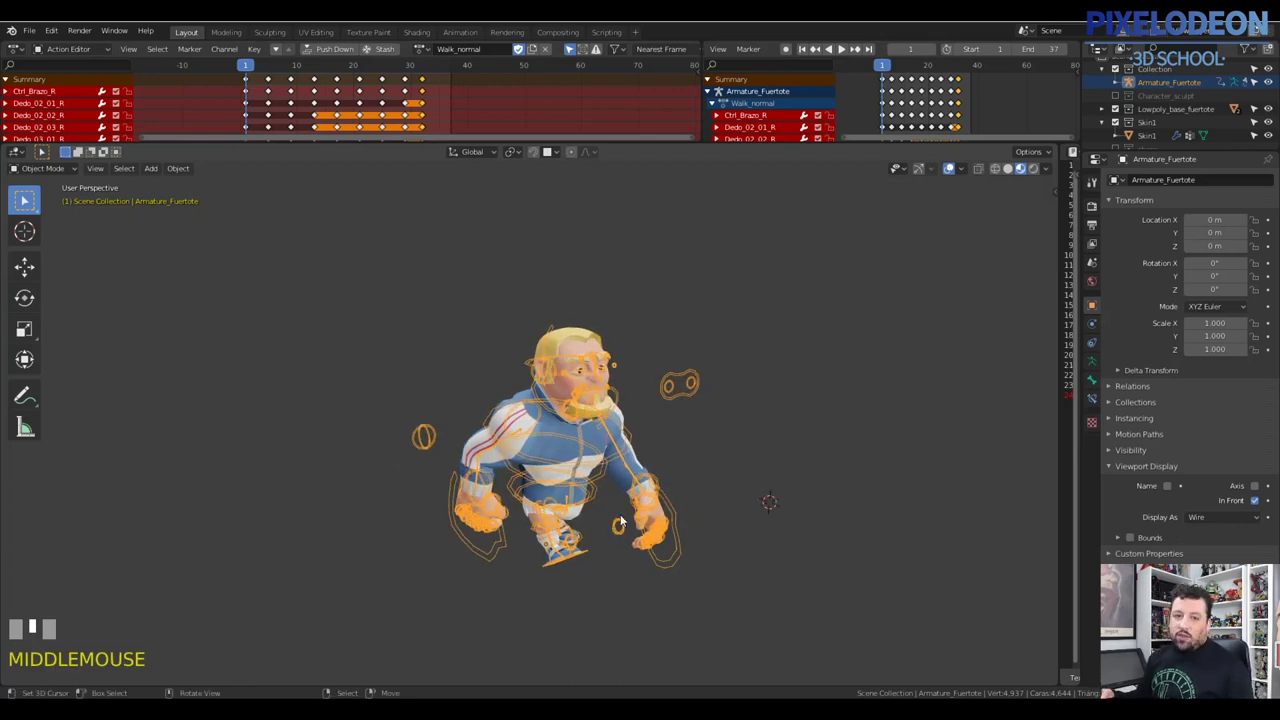
pyautogui.moveTo(589, 663); pyautogui.dragTo(577, 498)
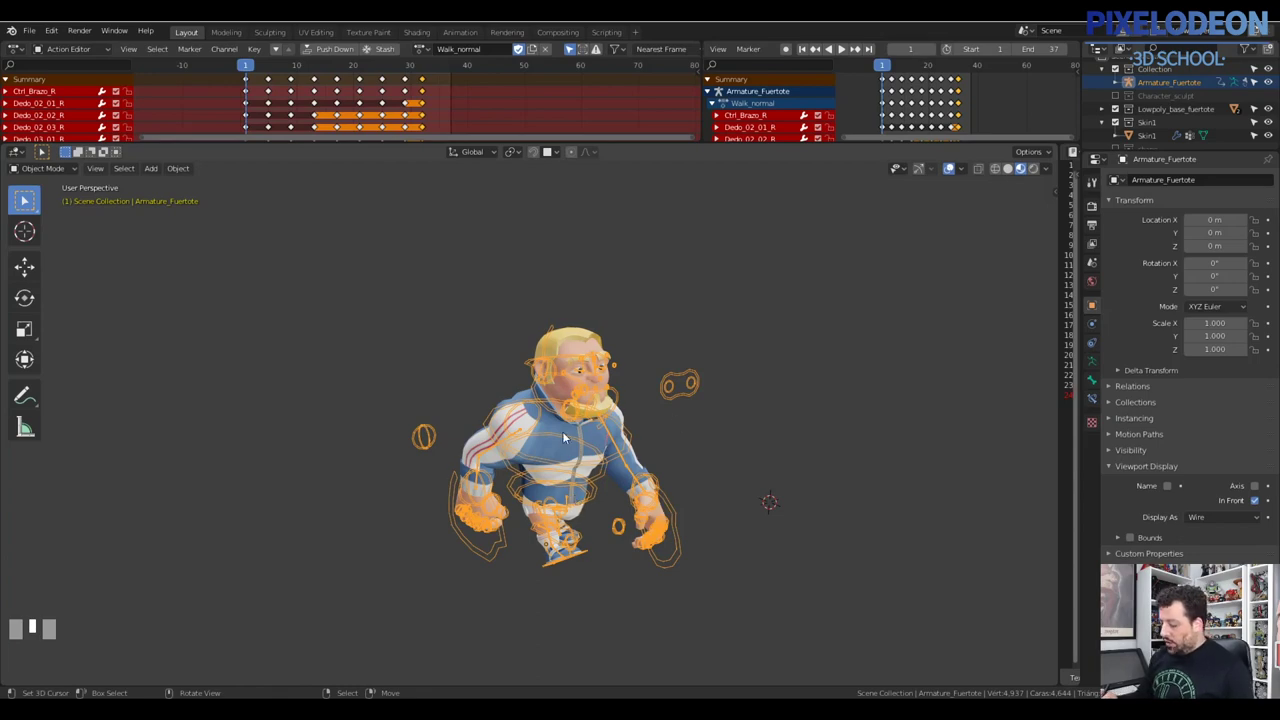
pyautogui.middleClick(671, 463)
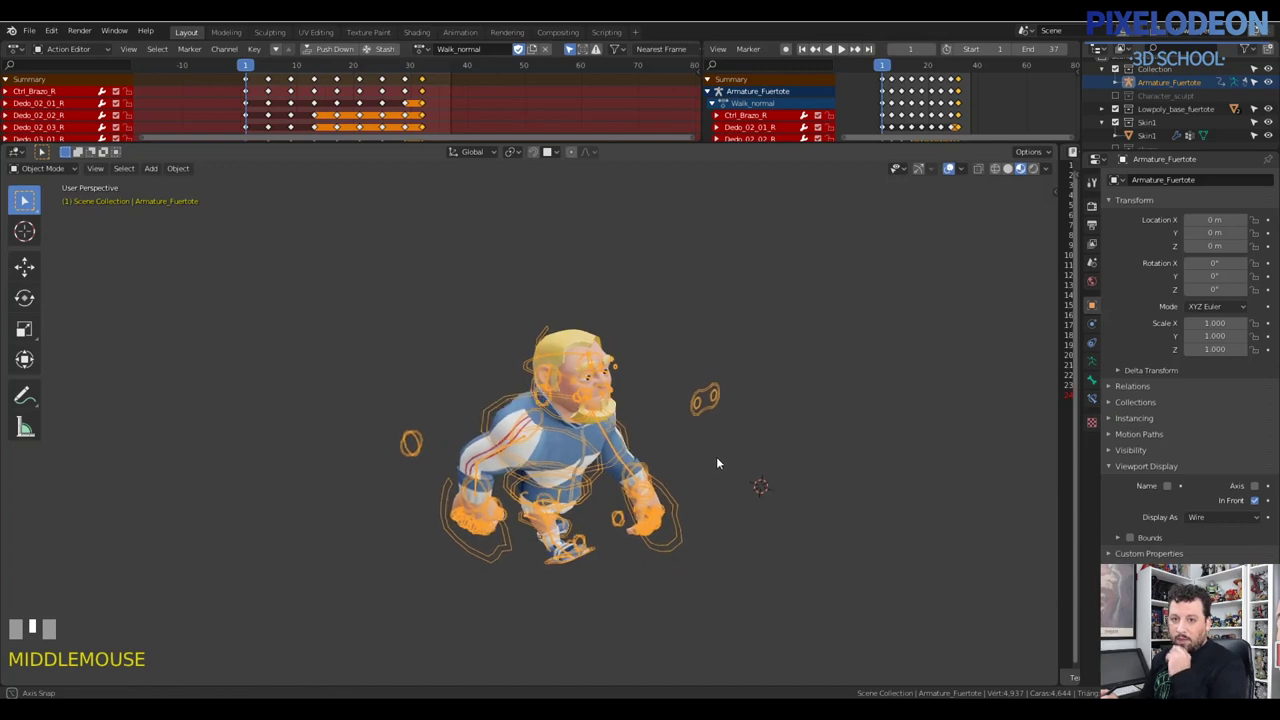
# - Play the animation and switch the character's action from Walk_normal to Jump_01
pyautogui.press('space')
pyautogui.moveTo(674, 471); pyautogui.dragTo(824, 460)
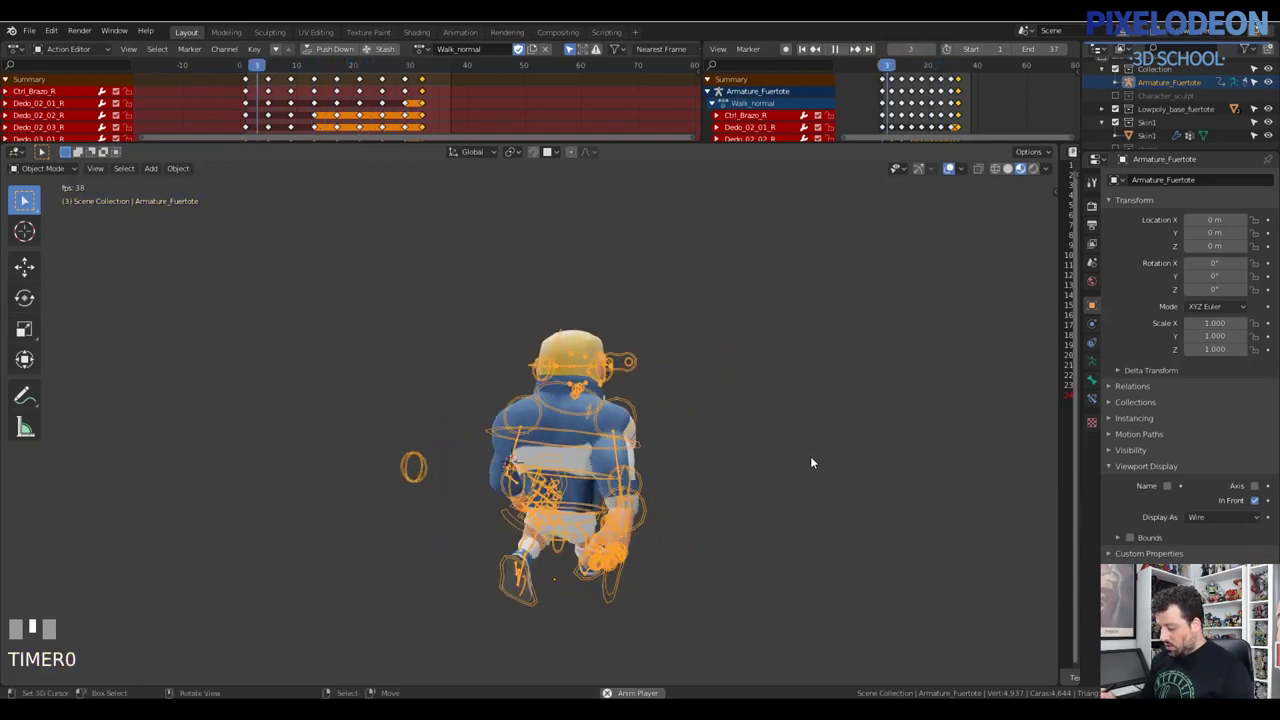
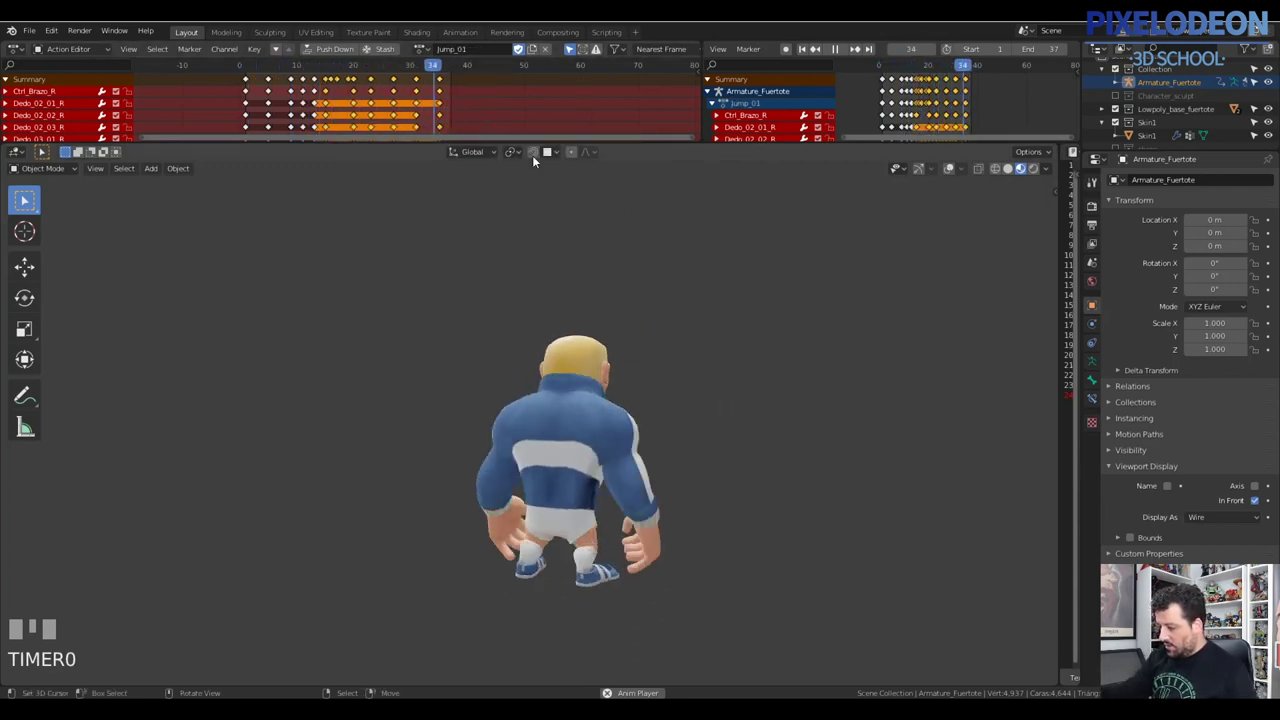
pyautogui.click(429, 56)
pyautogui.click(420, 50)
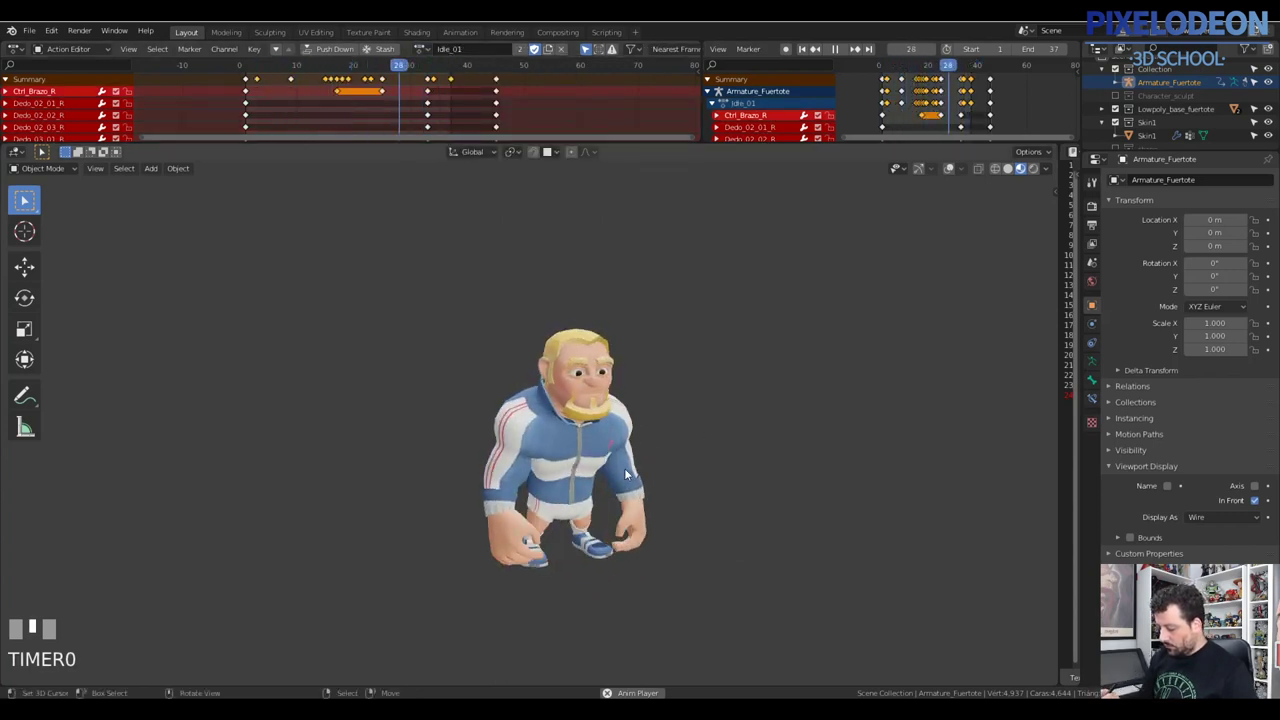
# - Switch the action to Idle_01 while previewing, then stop playback
pyautogui.moveTo(553, 468); pyautogui.dragTo(956, 169)
pyautogui.click(956, 169)
pyautogui.moveTo(681, 453); pyautogui.dragTo(425, 48)
pyautogui.click(425, 48)
pyautogui.press('Escape')
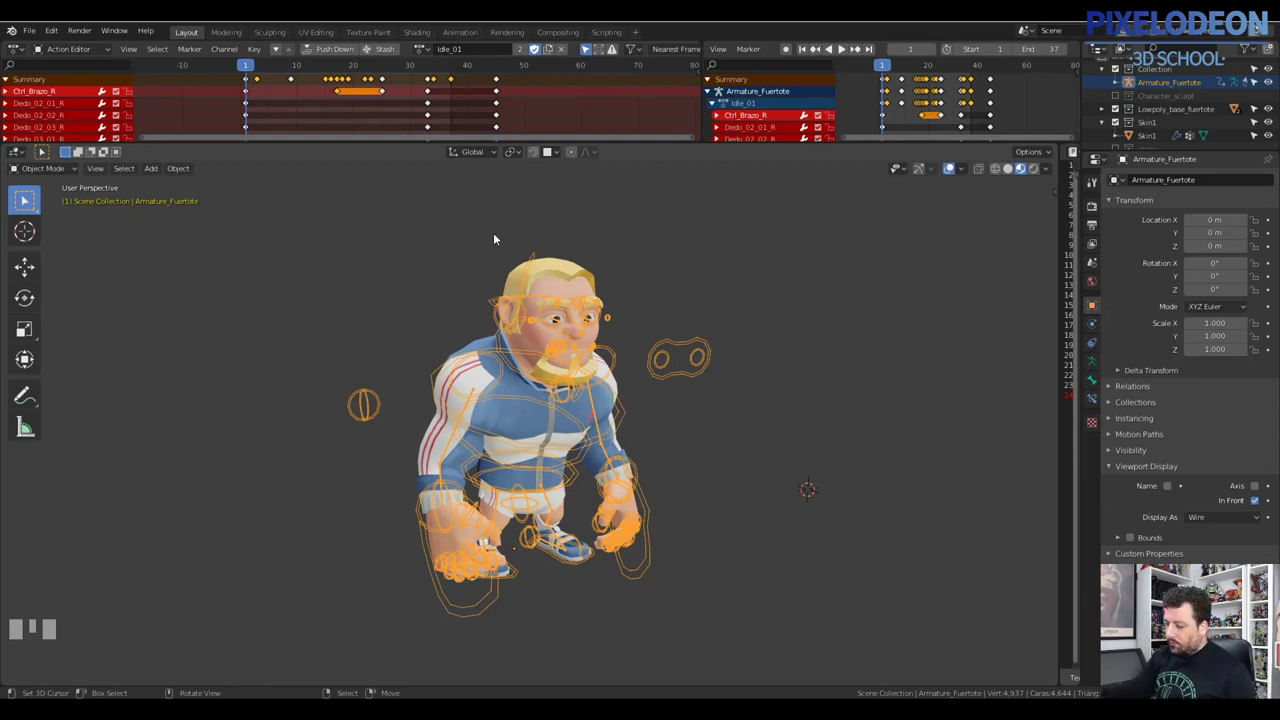
pyautogui.click(427, 52)
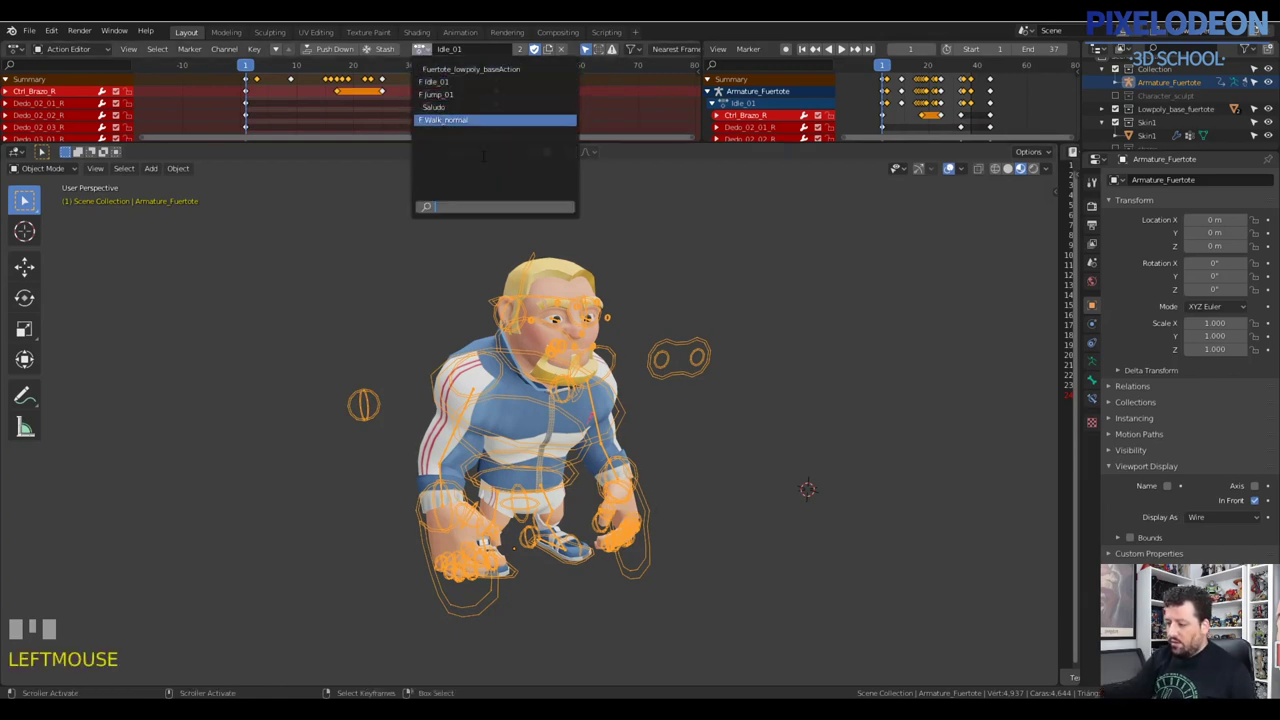
pyautogui.press('Escape')
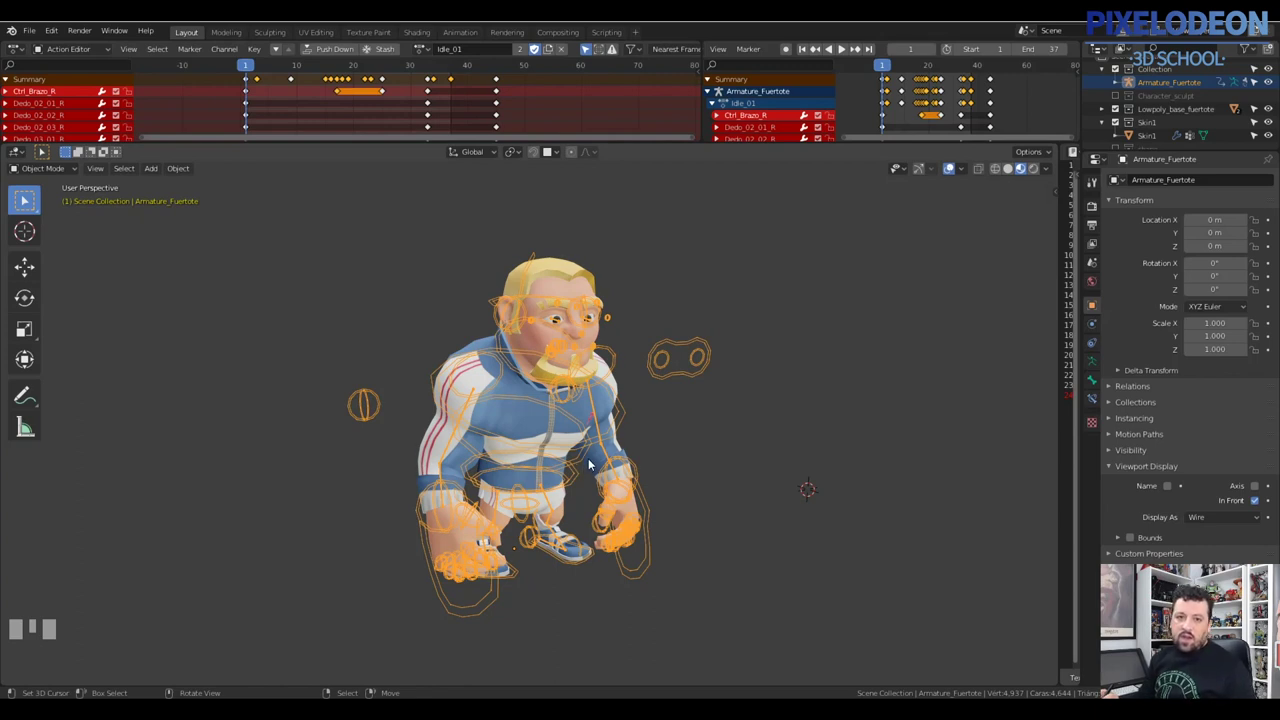
# - Assign the Jump_01 action in place of Idle_01 and preview it briefly with playback
pyautogui.moveTo(581, 340); pyautogui.dragTo(425, 50)
pyautogui.press('space')
pyautogui.press('Escape')
pyautogui.click(425, 50)
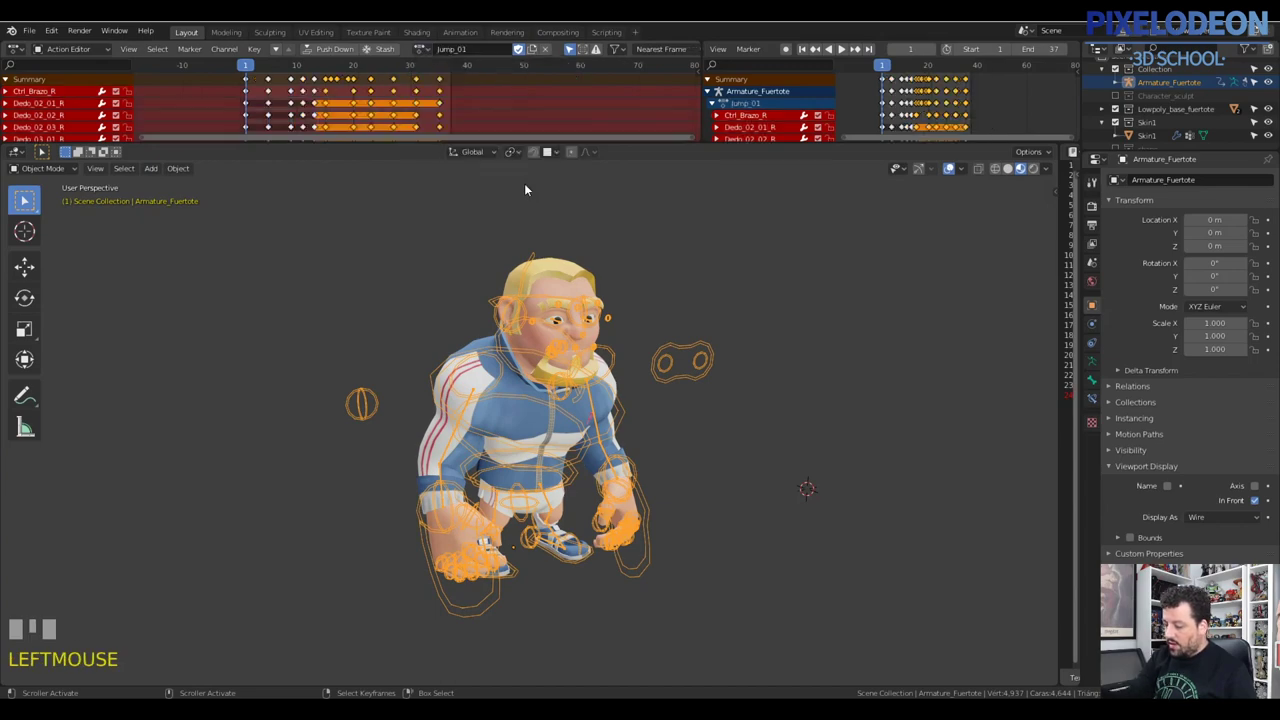
pyautogui.press('space')
pyautogui.press('Escape')
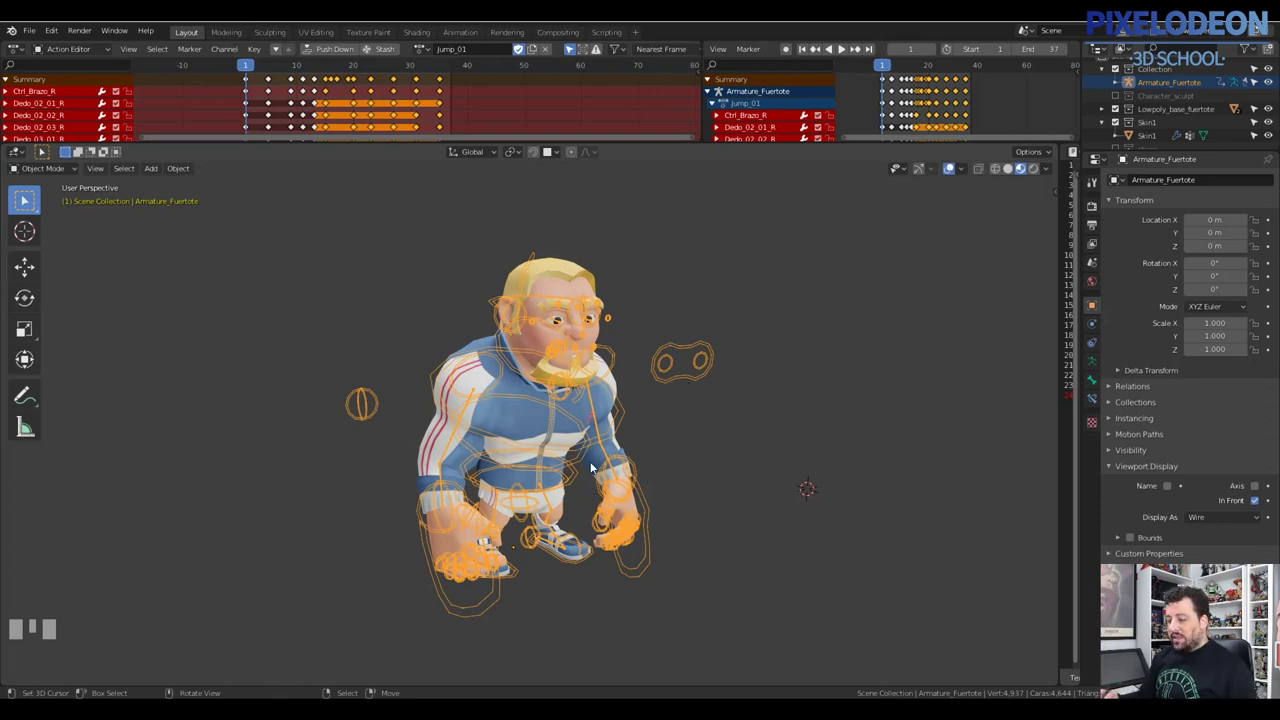
pyautogui.moveTo(614, 443); pyautogui.dragTo(615, 426)
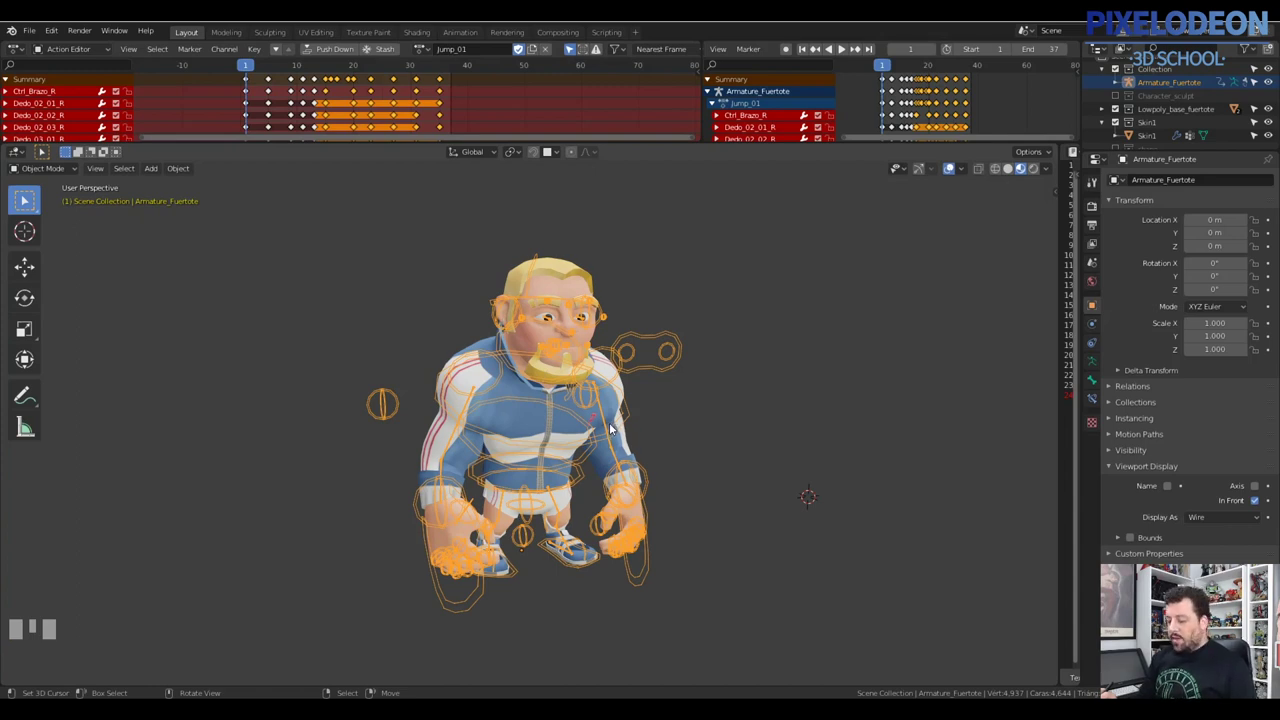